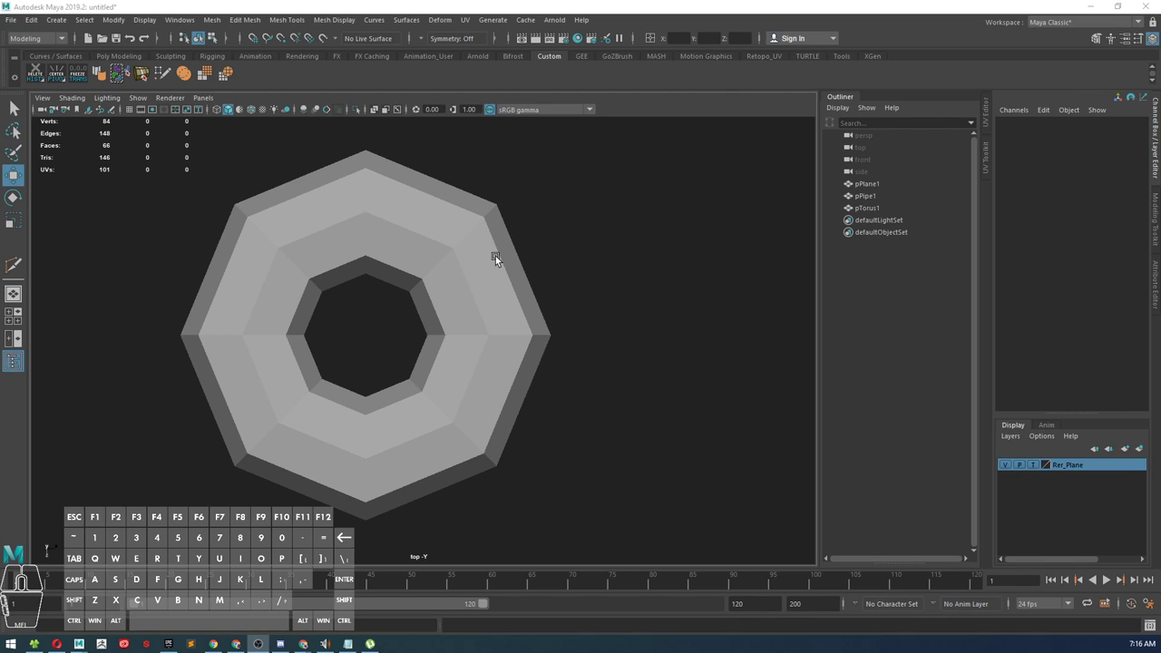
Step: Select the octagonal pTorus1 mesh in the viewport for editing
click(497, 254)
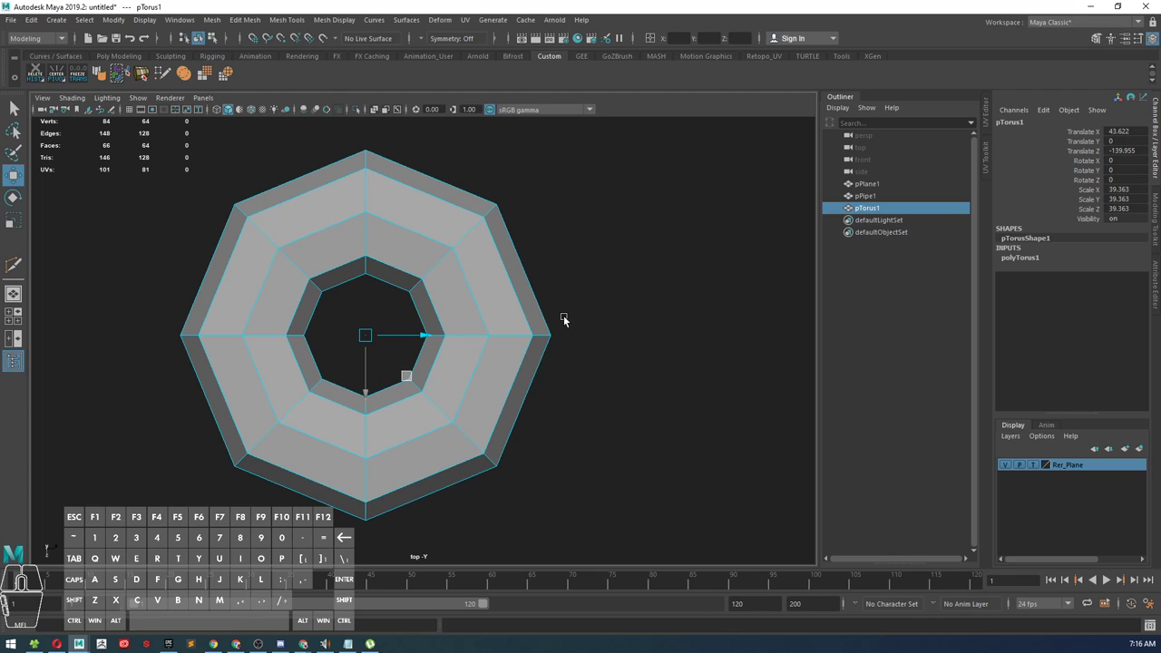
drag(468, 220, 459, 189)
Step: Cut a middle edge loop across each of the torus's eight sections with Multi-Cut
click(451, 200)
drag(484, 207, 411, 212)
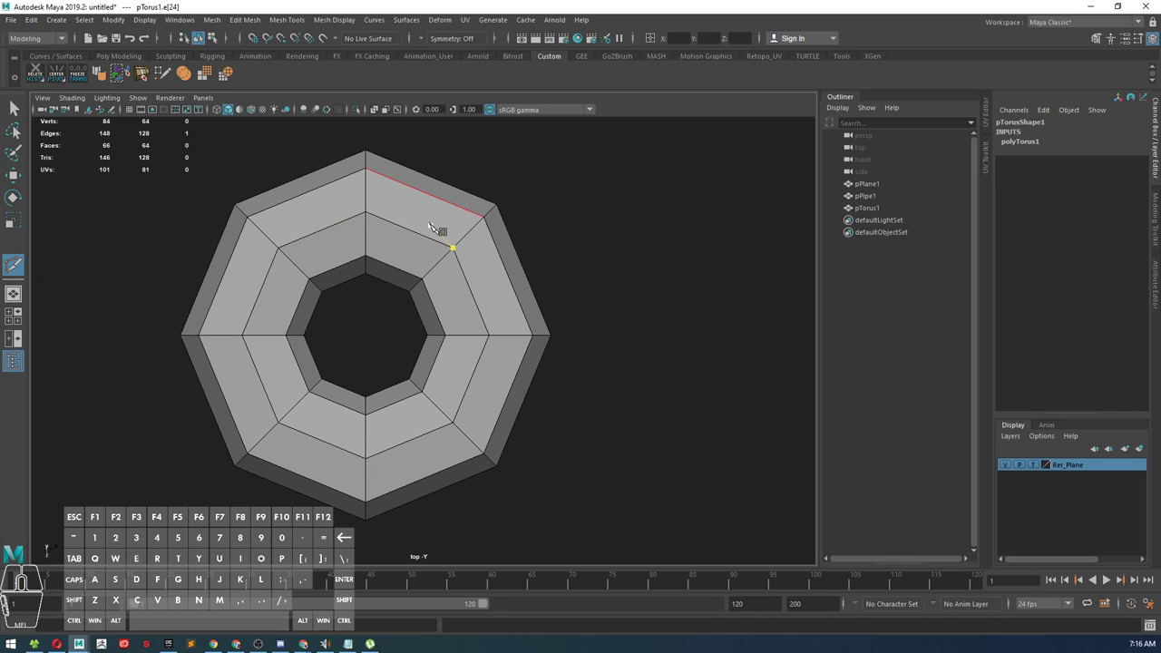
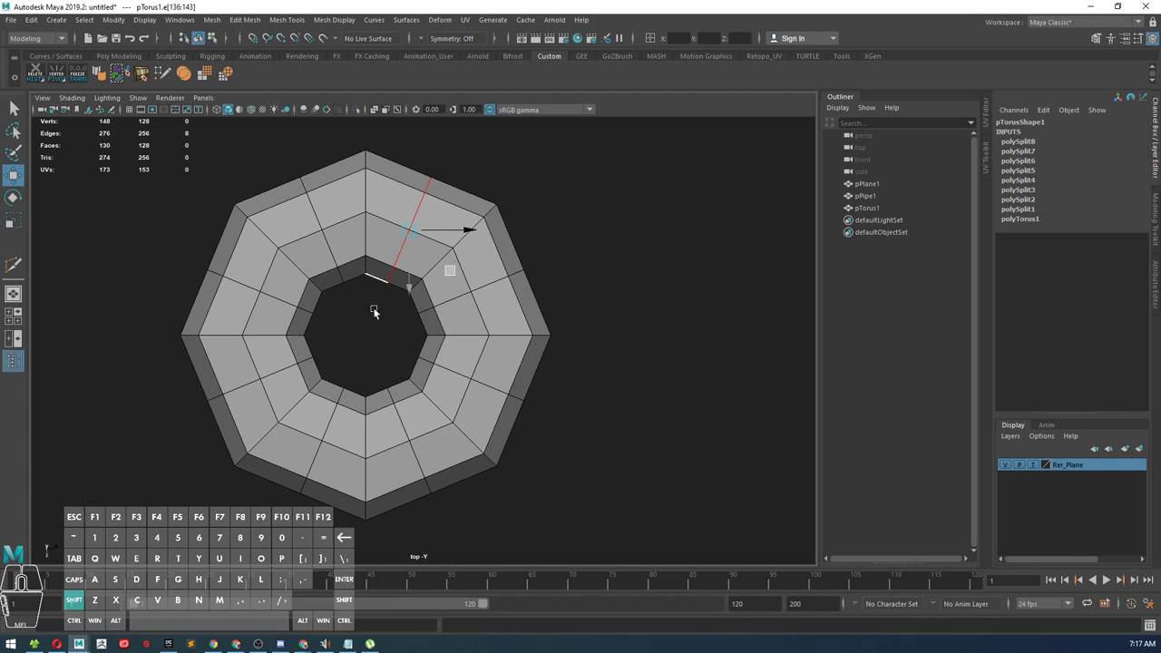
Step: Select all eight new middle edge loops and reach the mesh editing commands
double_click(328, 246)
double_click(287, 298)
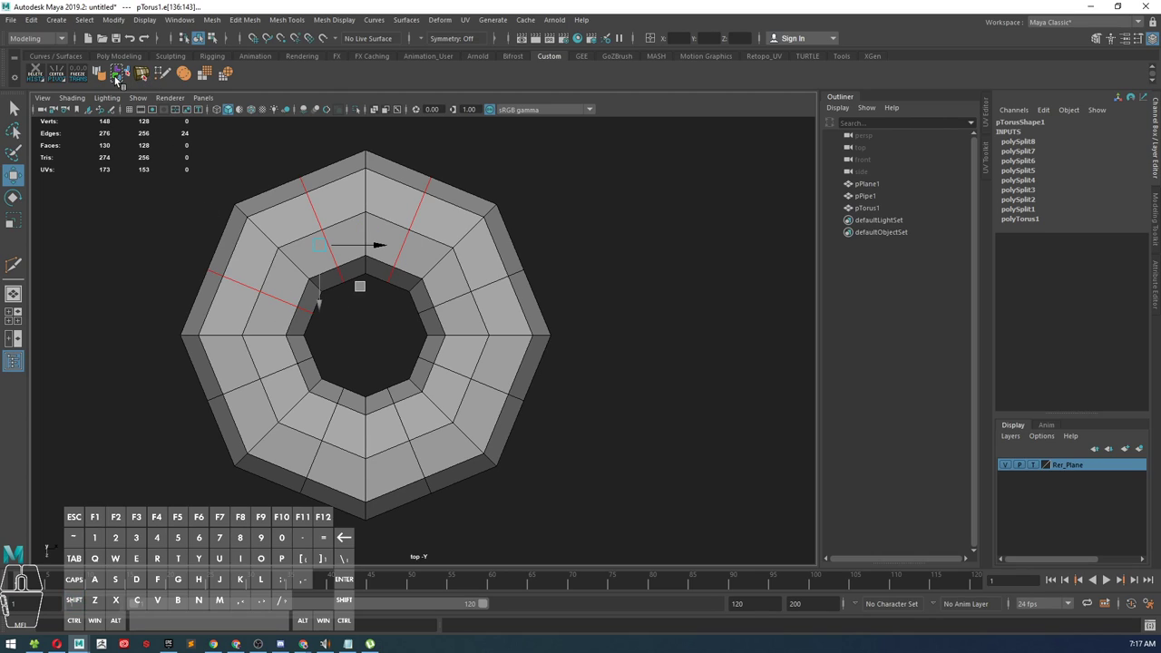
click(124, 79)
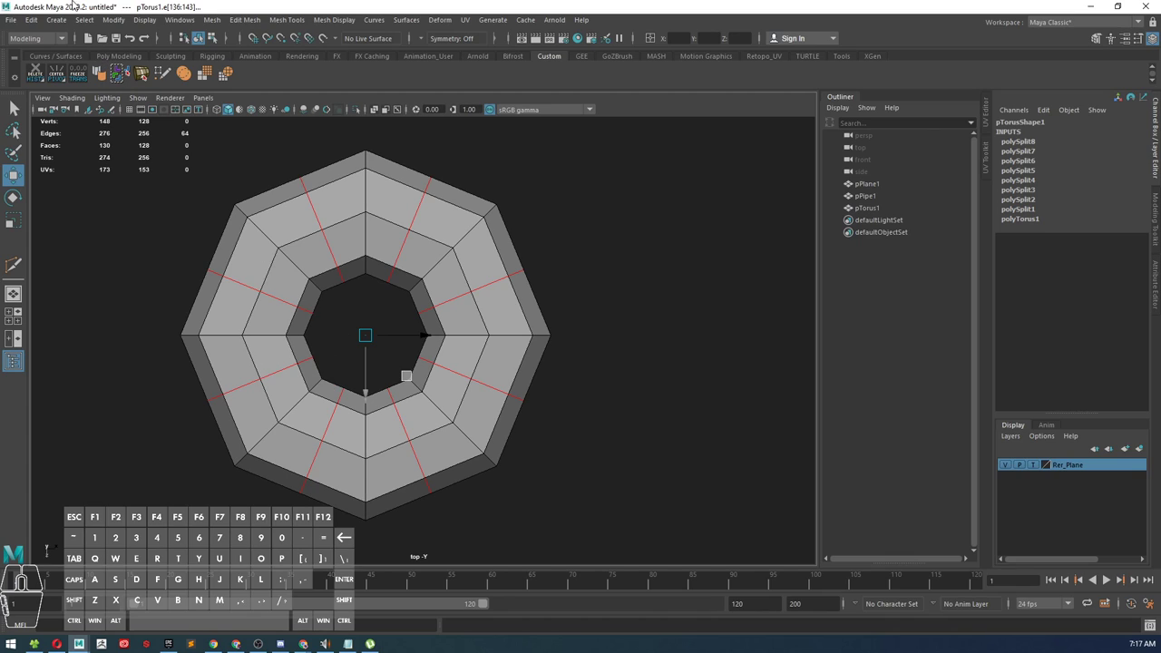
click(88, 24)
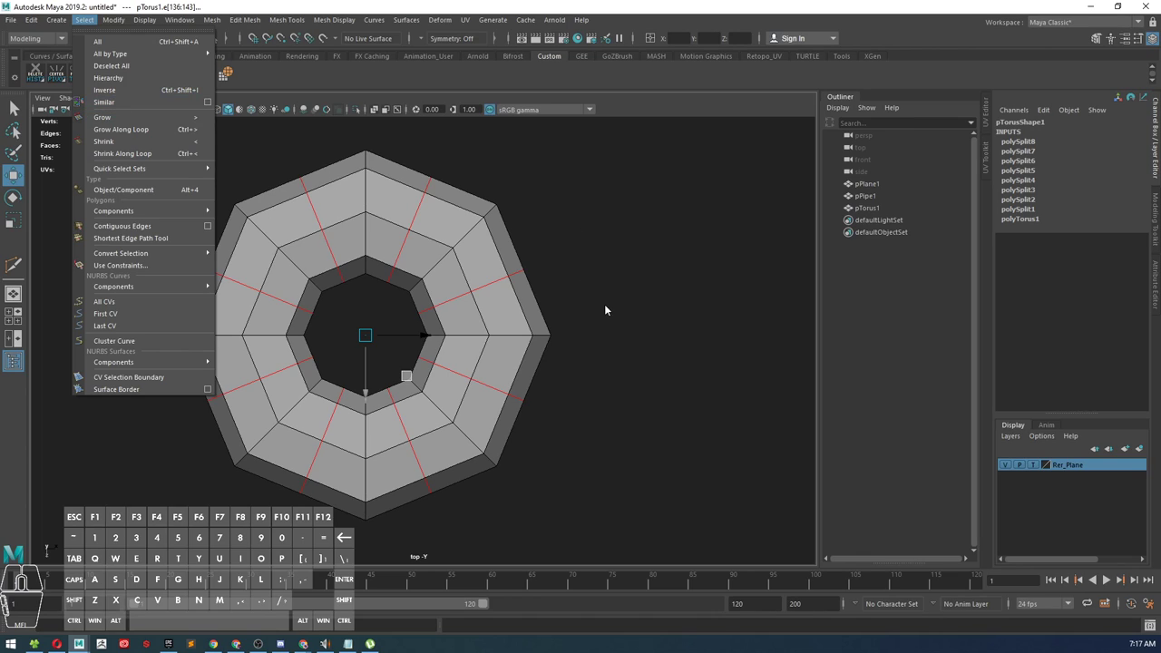
drag(613, 317, 589, 322)
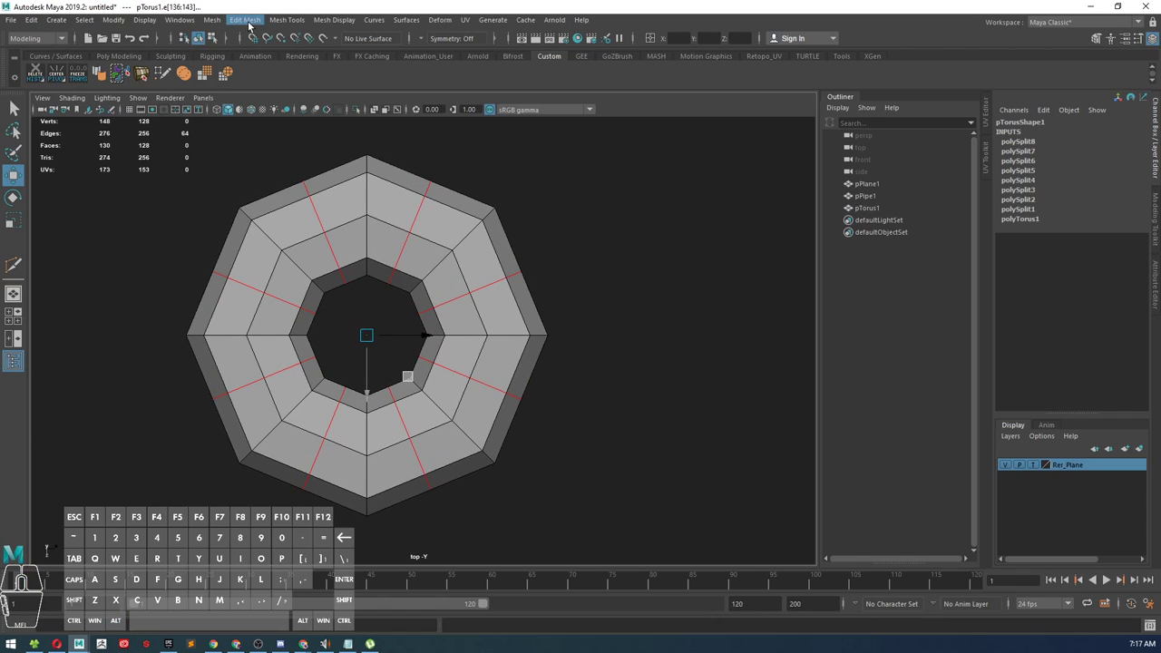
Step: Apply Edit Mesh > Edit Edge Flow to round the selected middle loops
click(248, 20)
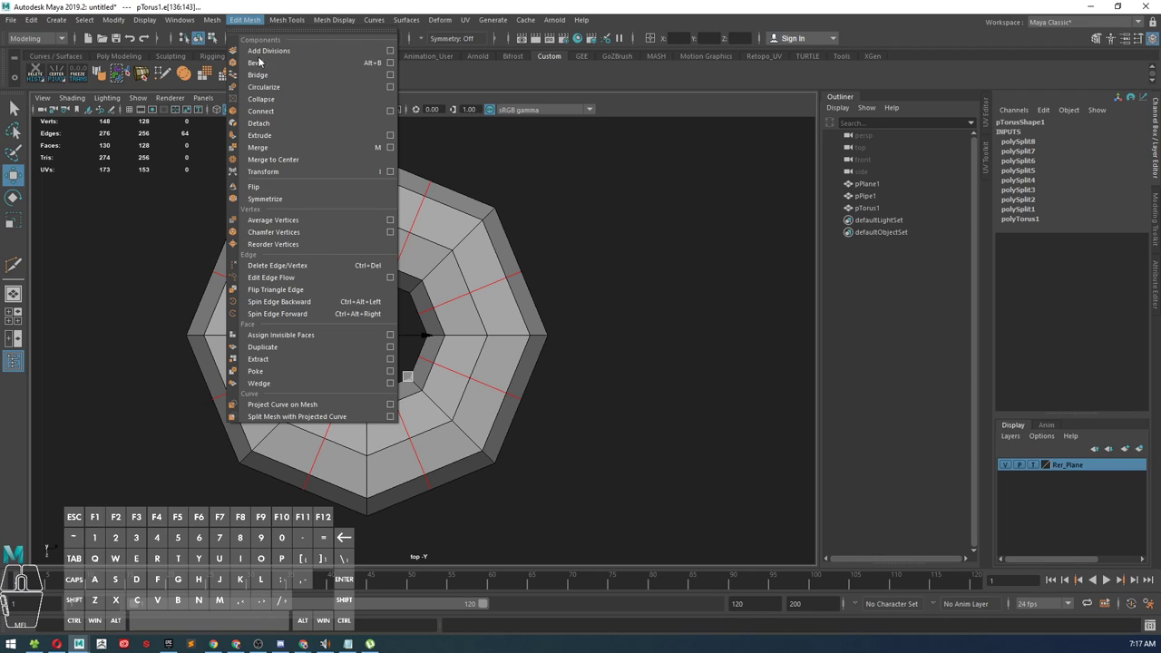
click(292, 288)
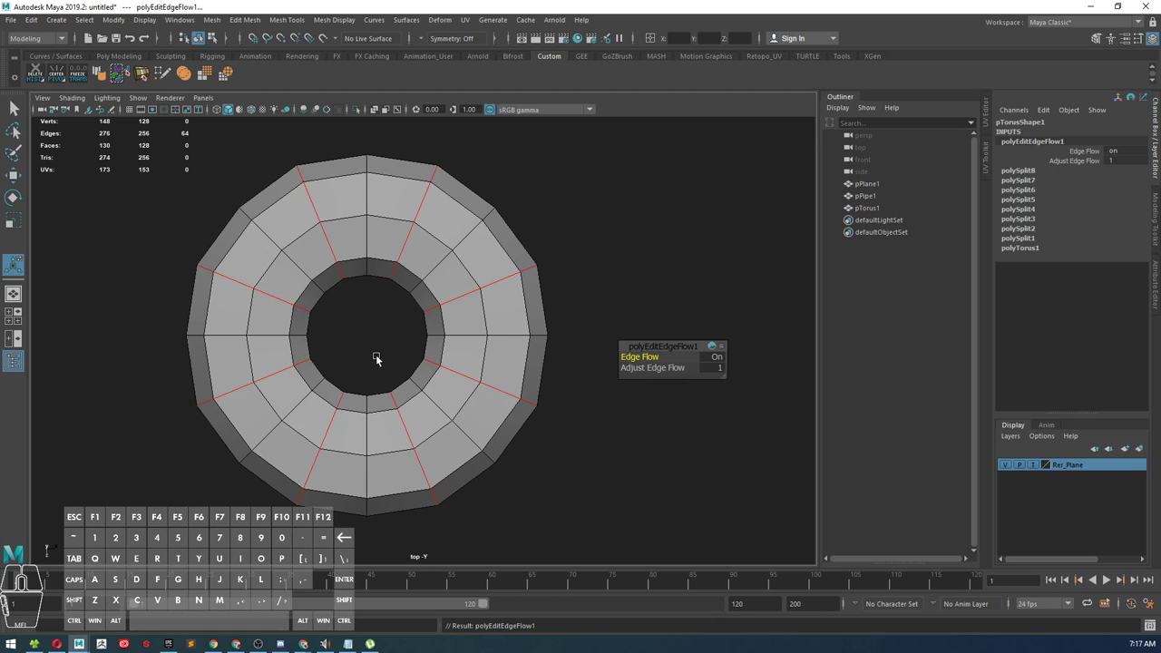
Step: Undo the edge flow so the torus returns to its octagonal shape
click(382, 358)
key(z)
key(z)
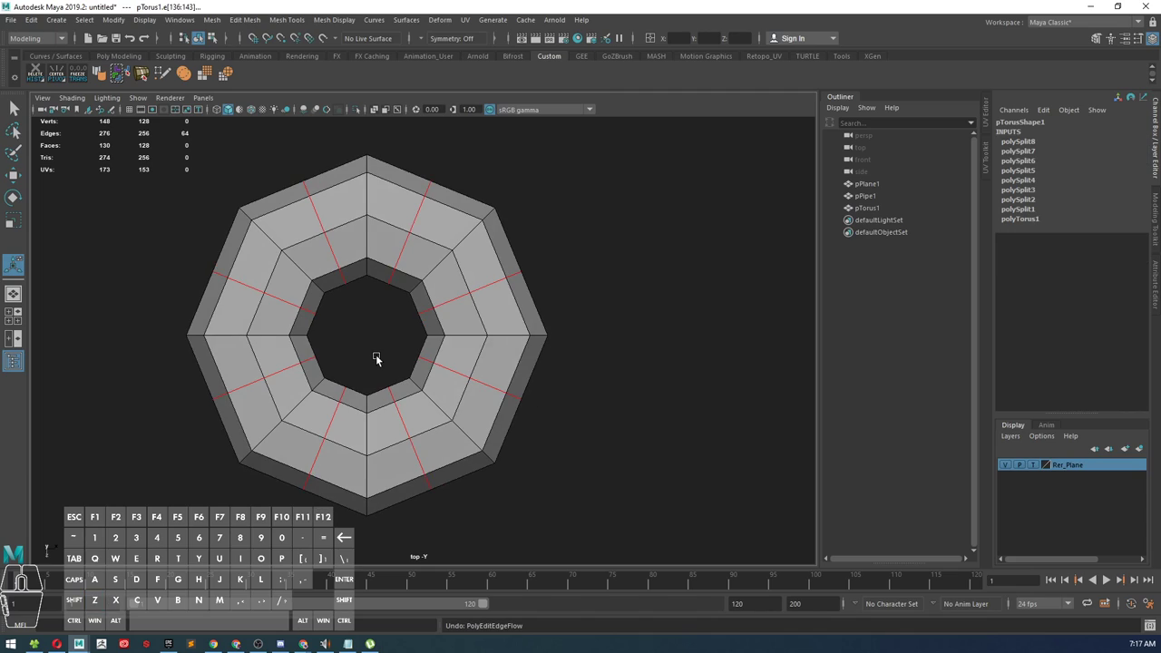
Step: Reapply Edit Edge Flow so the eight middle loops curve into a circular donut
drag(372, 322, 365, 447)
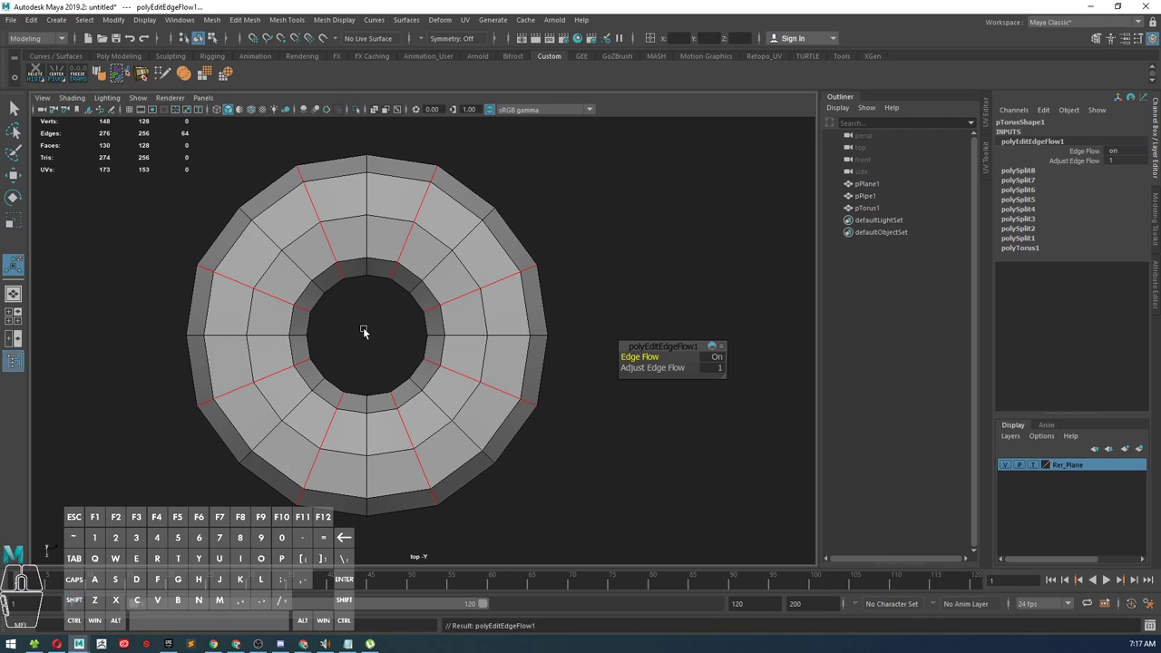